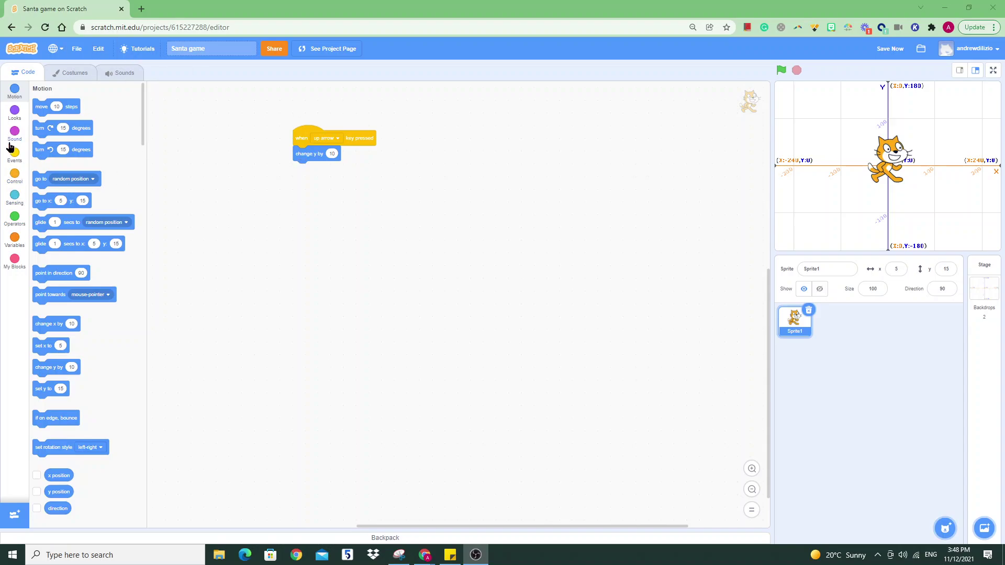
Step: Place a 'when key pressed' event block from Events into the cat's code area
left_click_drag(16, 161, 81, 157)
left_click(379, 192)
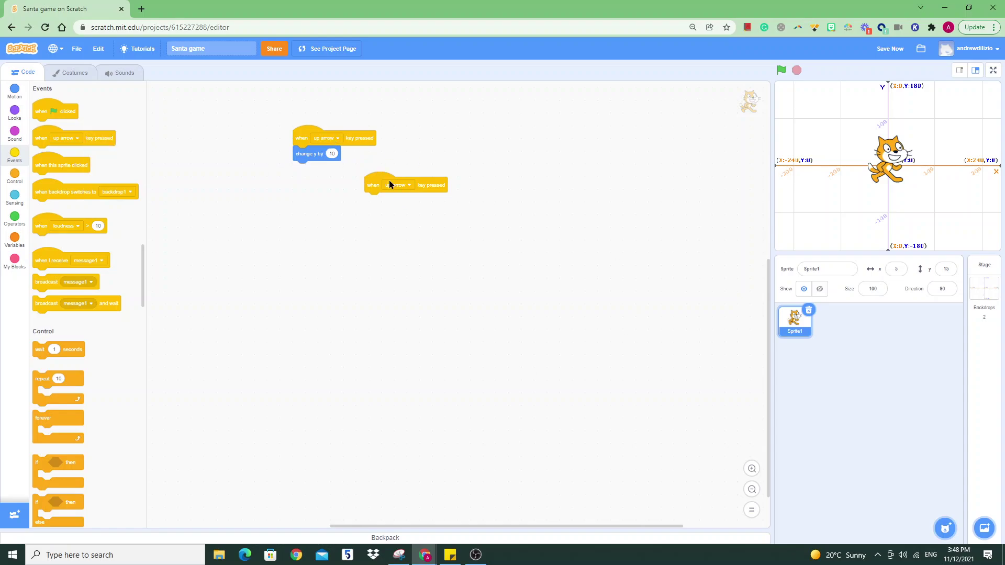
left_click(397, 187)
left_click(401, 257)
left_click(236, 184)
left_click(250, 192)
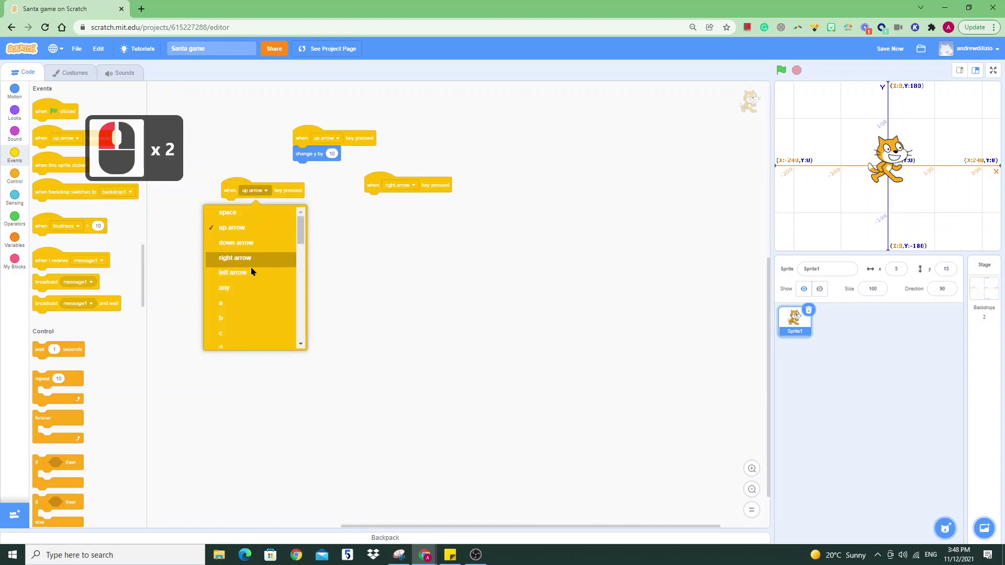
Step: Bring up the key dropdown on the event block to pick its trigger key
left_click(254, 273)
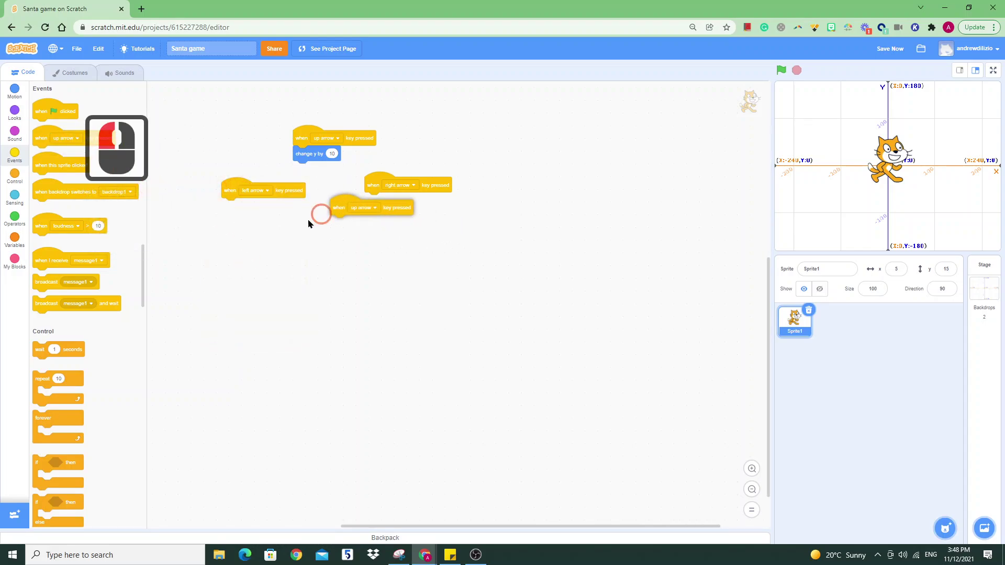
left_click(319, 234)
left_click(341, 235)
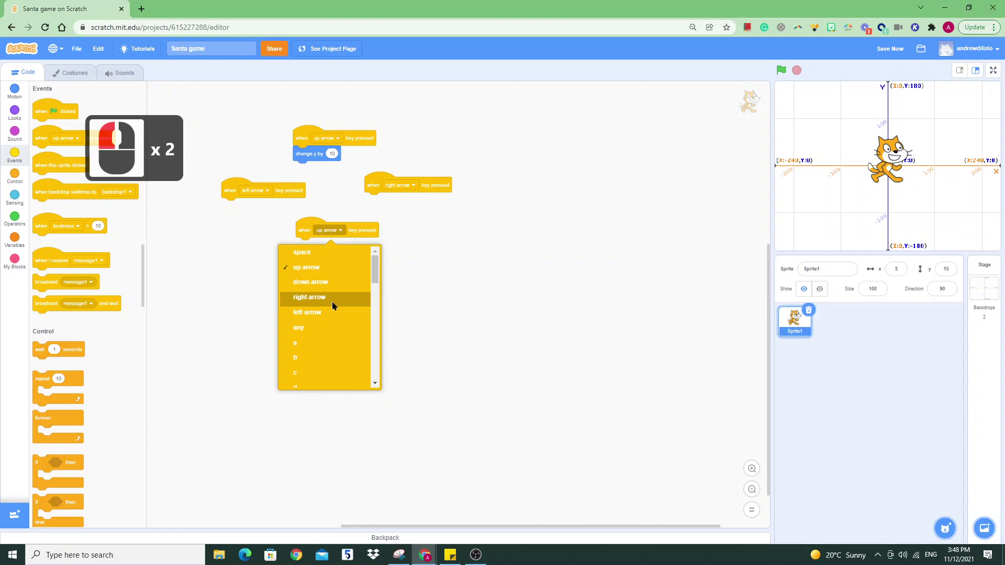
Step: Attach movement blocks under the arrow-key hat block and show the Motion category
left_click_drag(470, 257, 406, 148)
left_click_drag(13, 97, 822, 263)
left_click(932, 209)
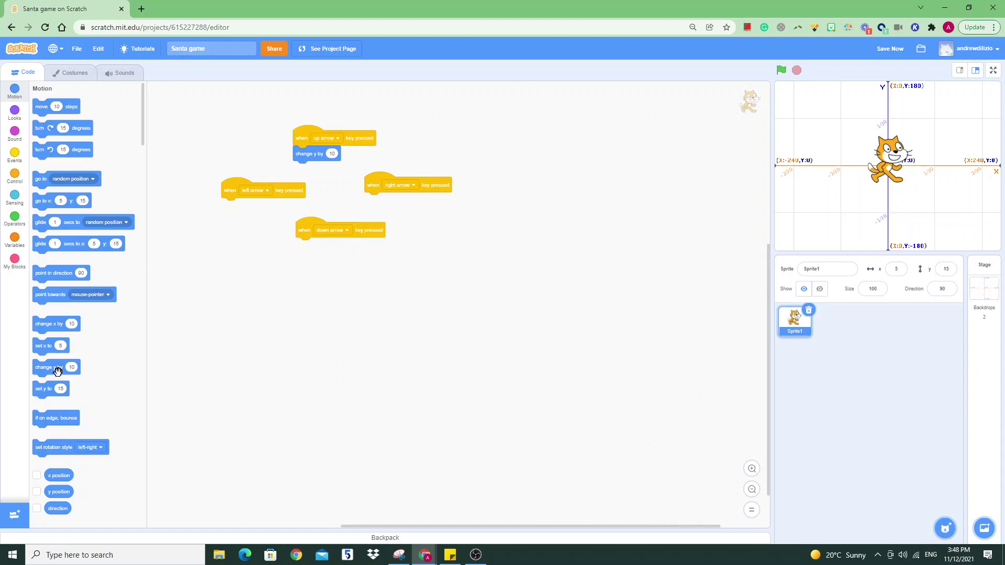
Step: Attach a change-y block to an arrow-key script for vertical movement
left_click_drag(326, 256, 325, 87)
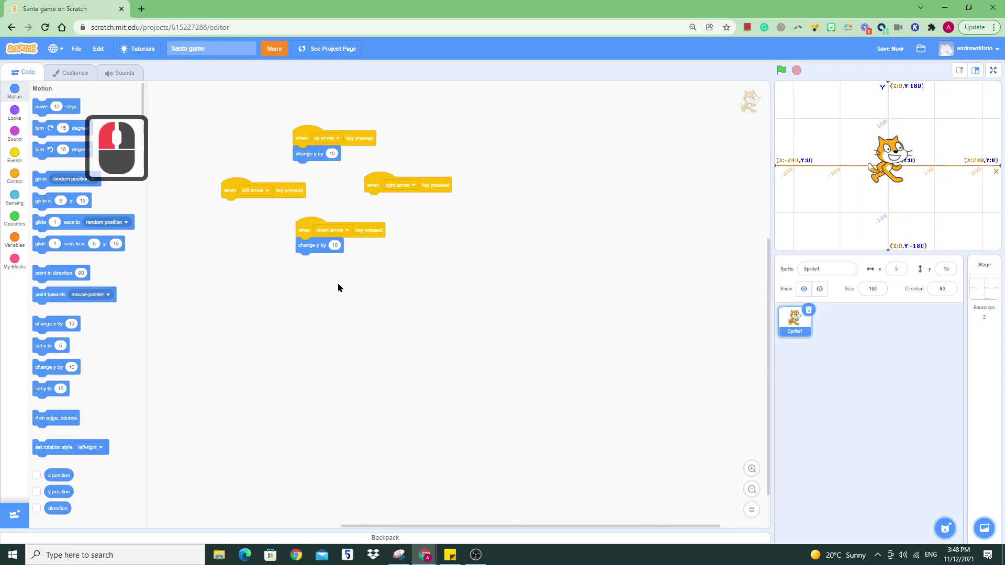
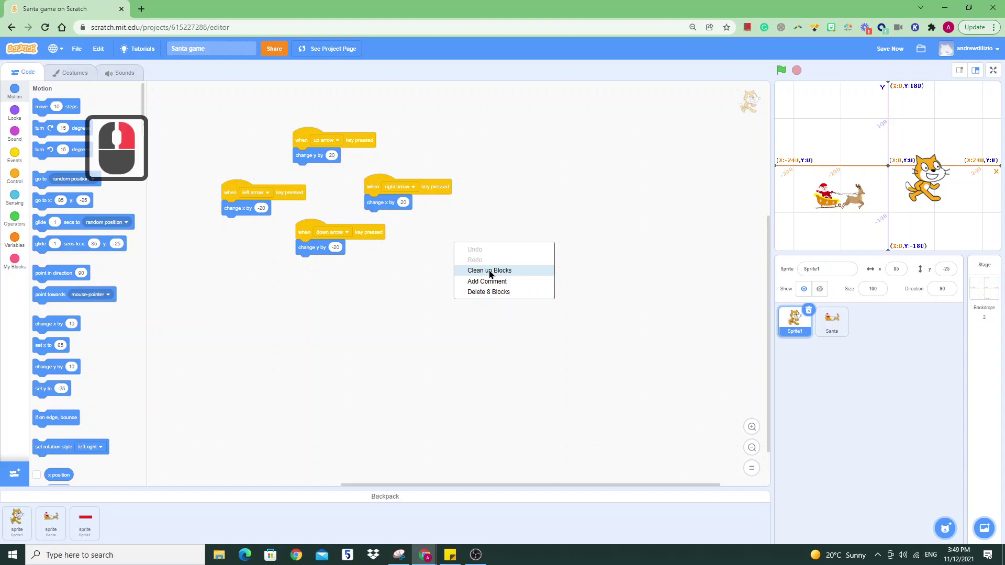
Step: Clean up the blocks so the down-arrow script changing y by -20 comes into view
left_click(497, 274)
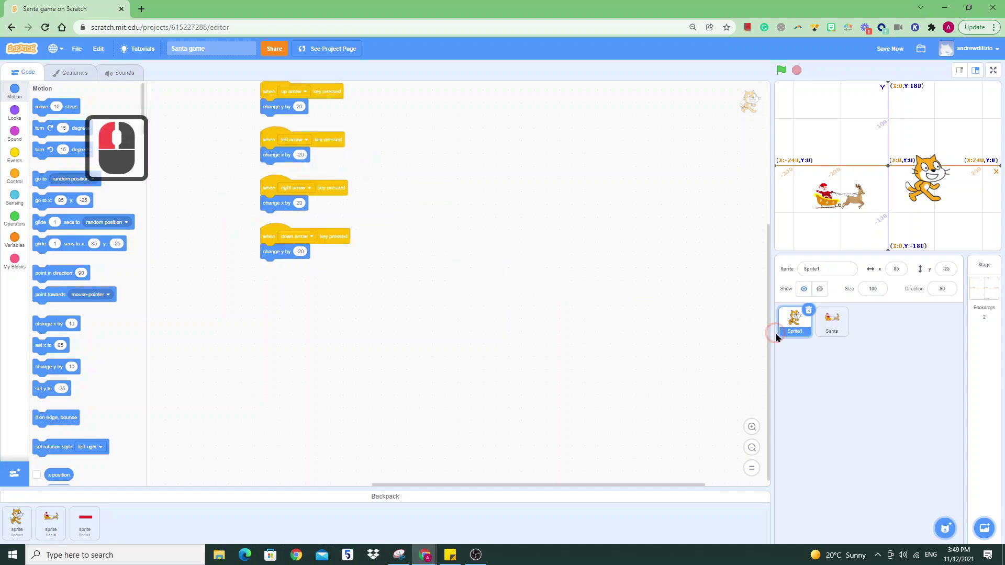
left_click(767, 315)
left_click(774, 266)
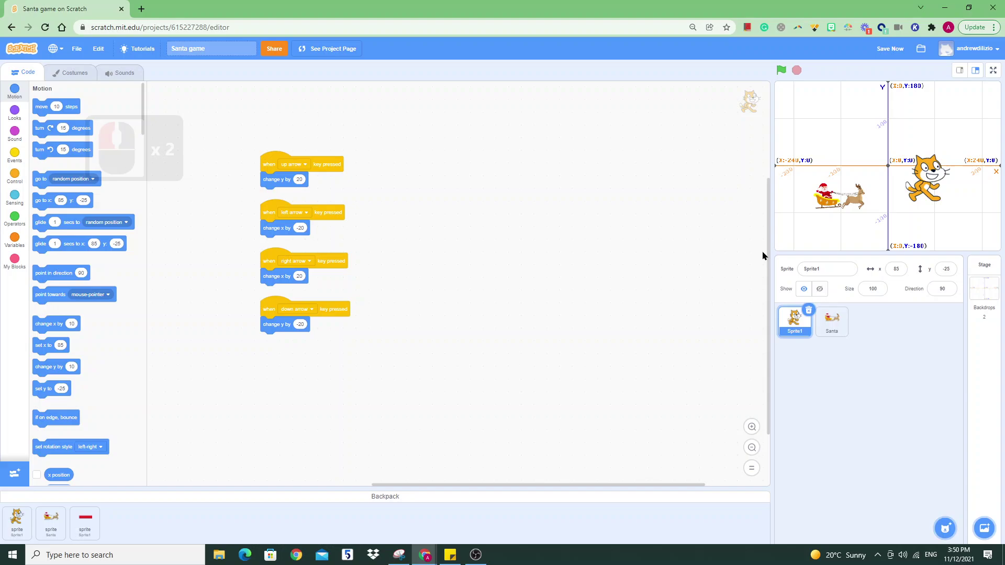